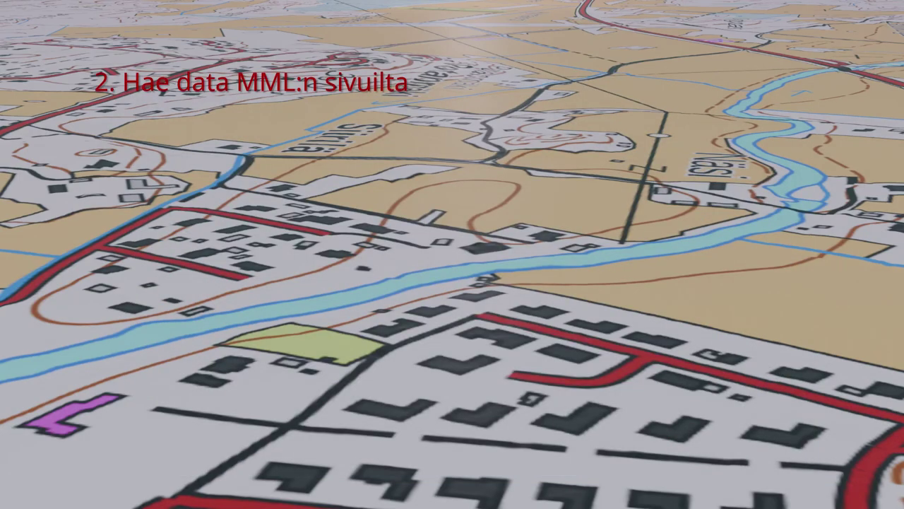
Step: Scroll down past the step-2 title card to the Maanmittauslaitos download page
scroll("down", 3)
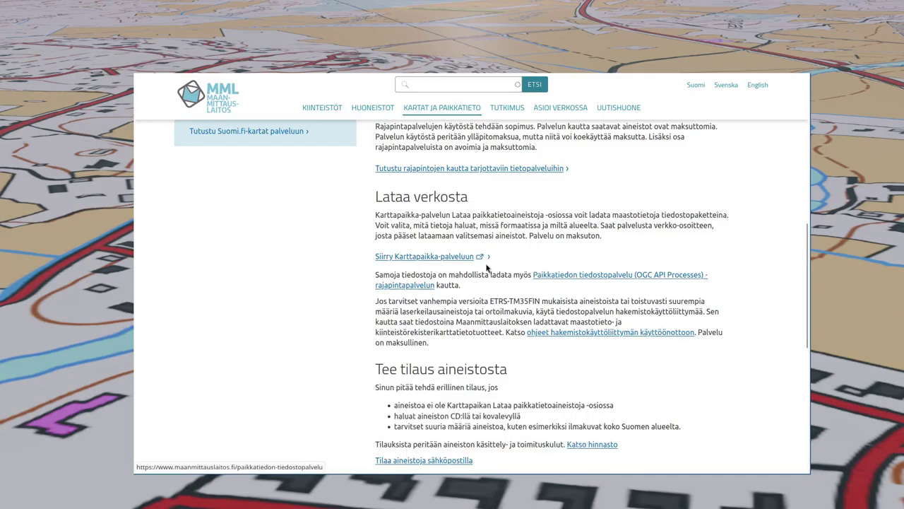
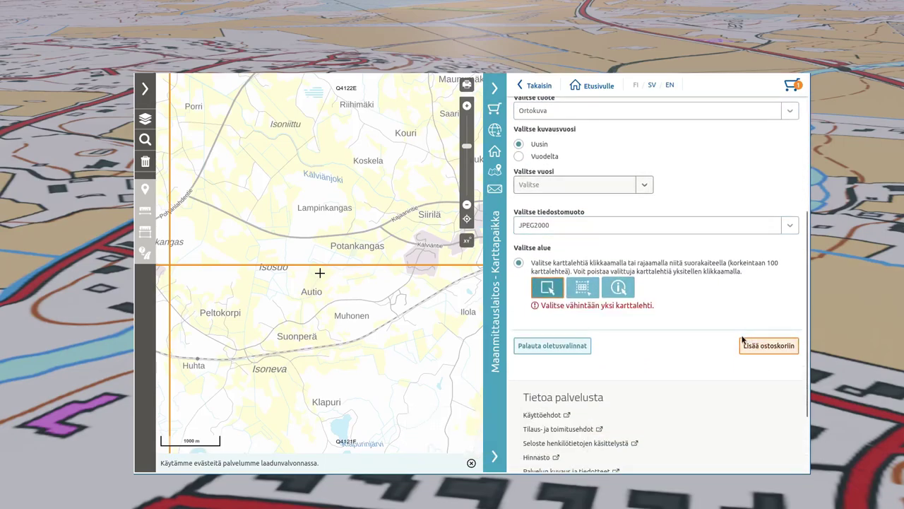
Step: Select the map sheet covering Autio and Muhonen for the JPEG2000 orthophoto download
double_click(392, 234)
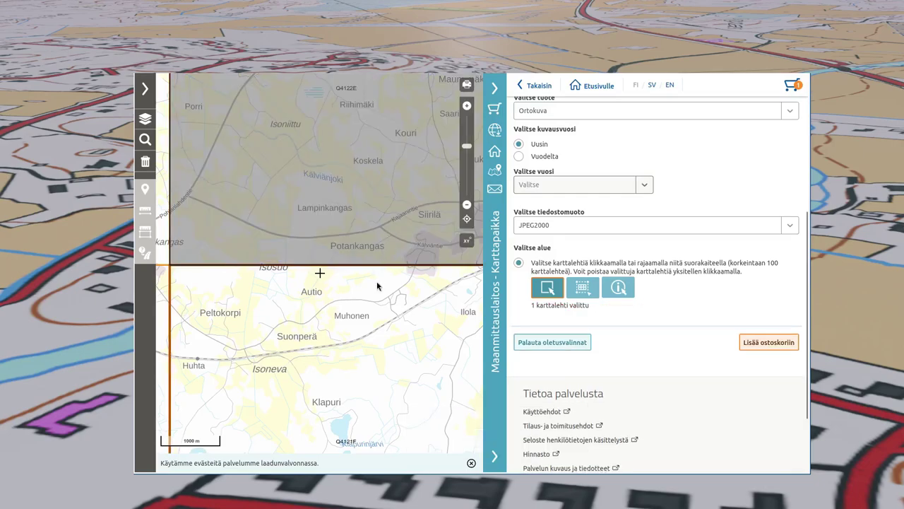
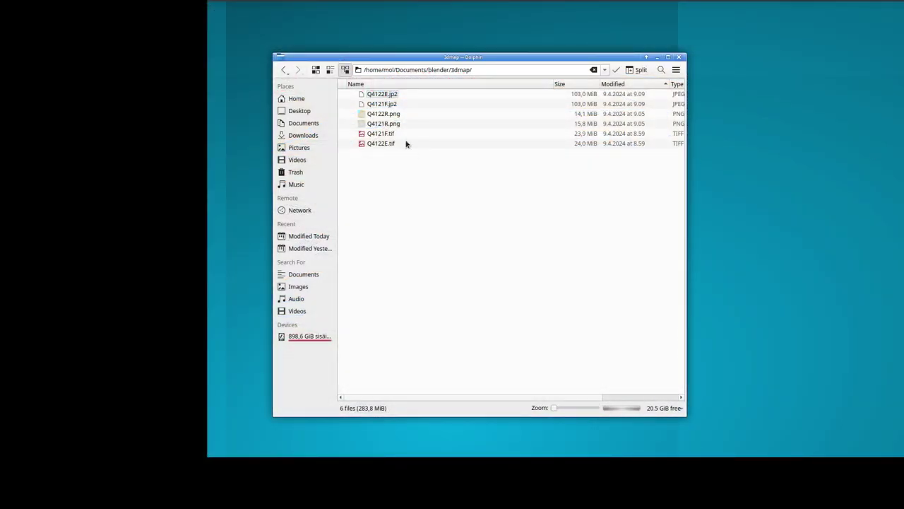
Step: Preview Q4122R.png, then start renaming it with a 'kartta' prefix at the front
left_click(385, 116)
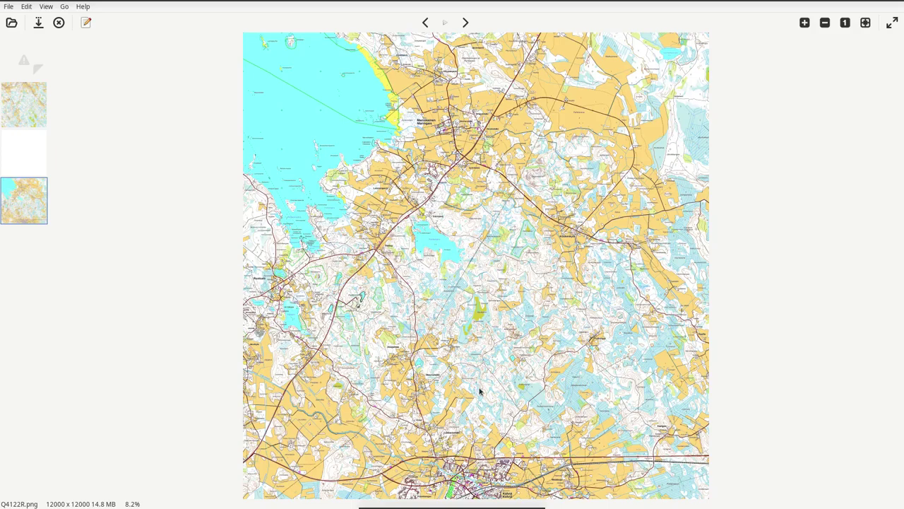
scroll("up", 3)
scroll("up", 3)
key("F2")
key("Home")
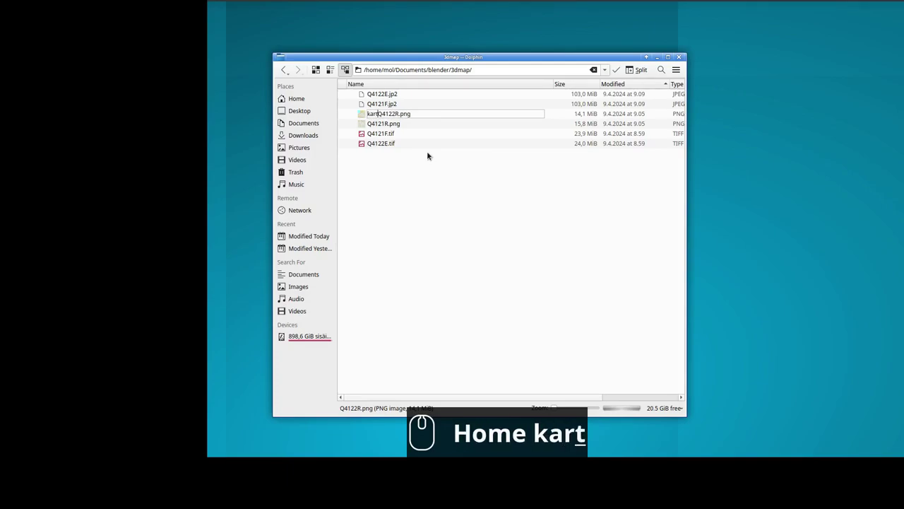
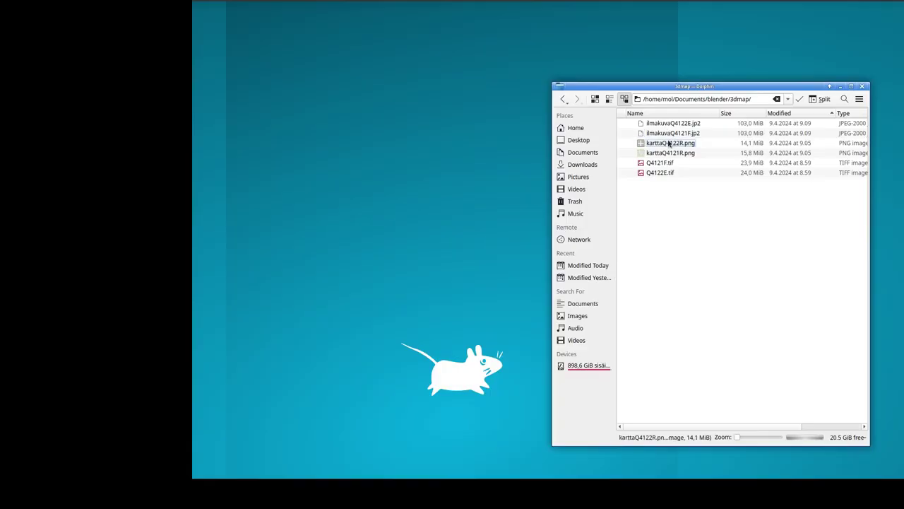
Step: Open karttaQ4122R.png from the 3dmap folder in GIMP
left_click(673, 142)
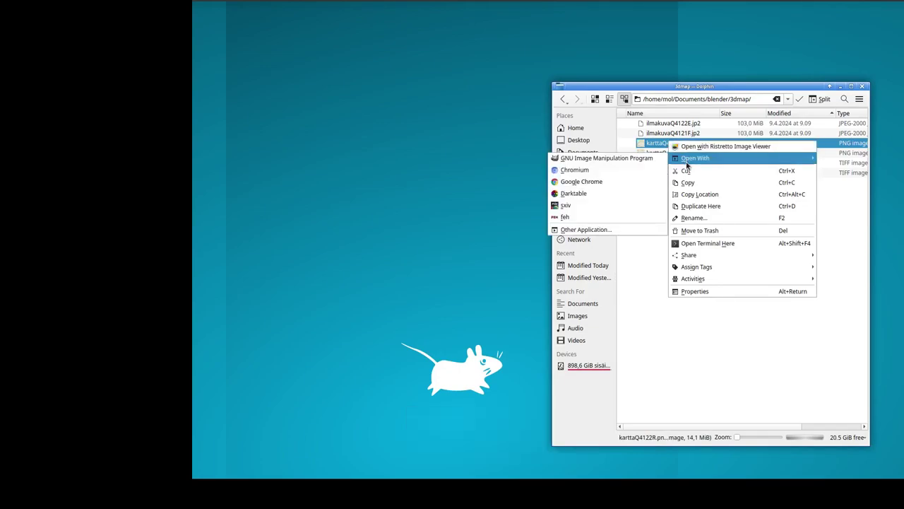
left_click(636, 158)
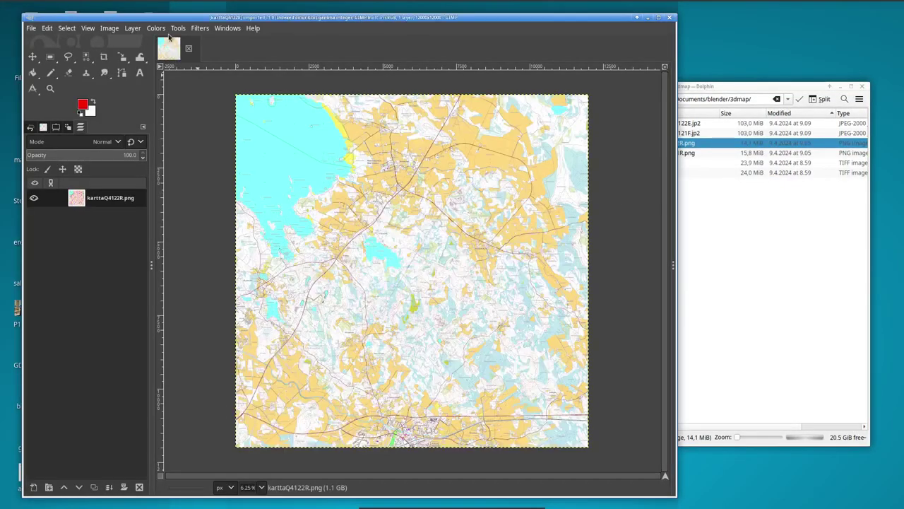
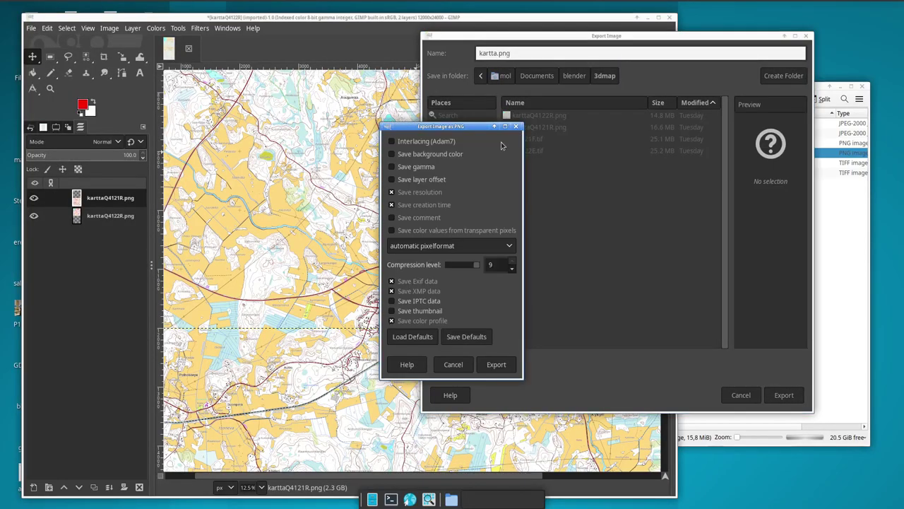
Step: Confirm exporting the combined map sheets as kartta.png into the 3dmap folder
left_click(490, 362)
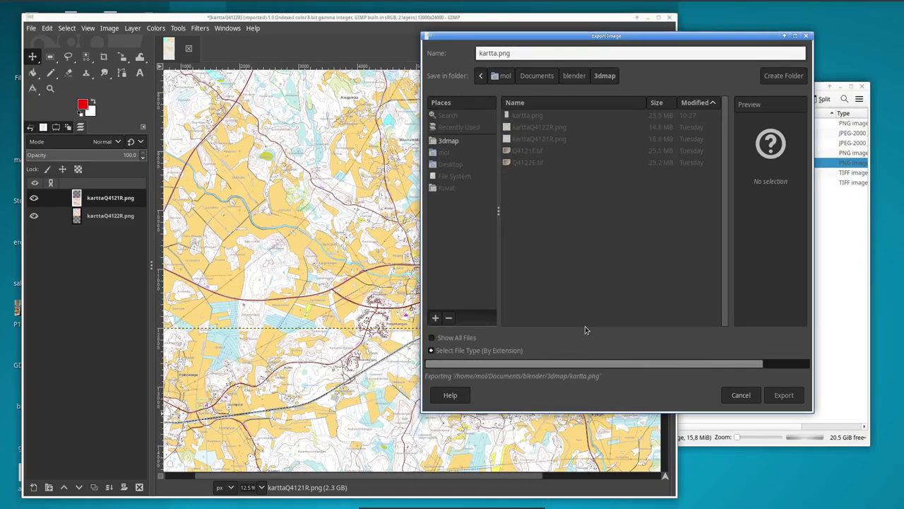
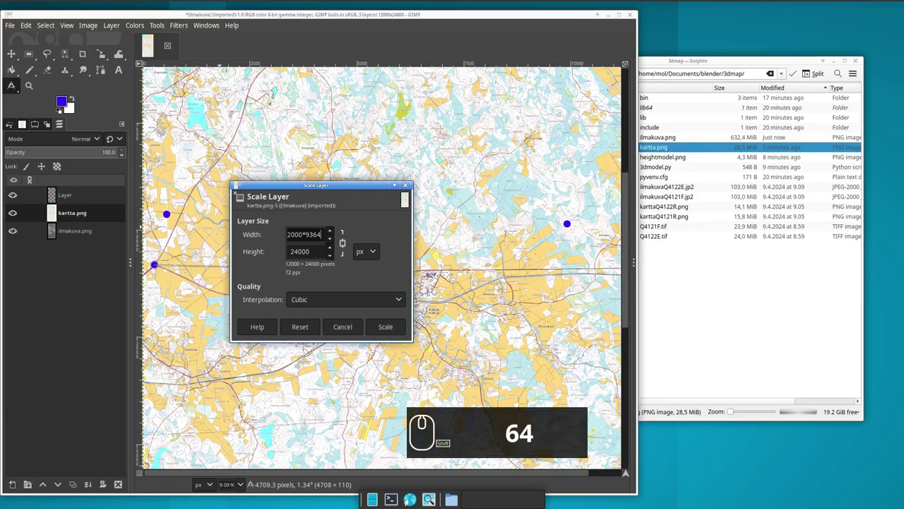
Step: Enter the width formula 9364/4709 to rescale the kartta.png layer to 24000 pixels tall
type("/")
type("4701")
key("BackSpace")
key("BackSpace")
key("BackSpace")
key("9")
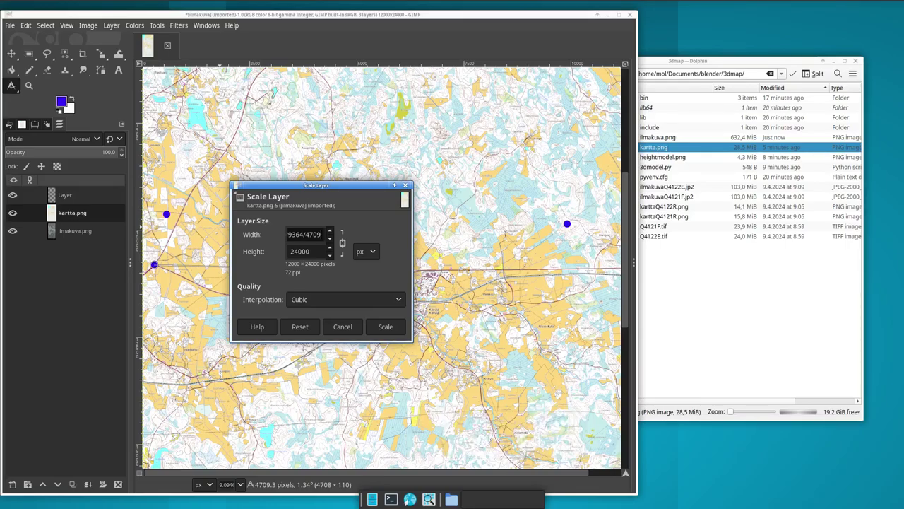
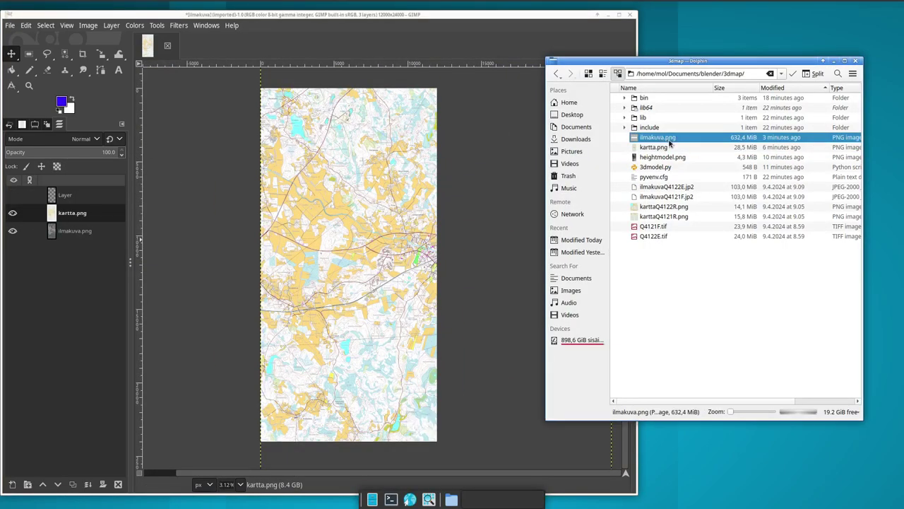
Step: Bring heightmodel.png from the 3dmap folder into the image as a layer above the map
left_click(679, 152)
left_click(688, 159)
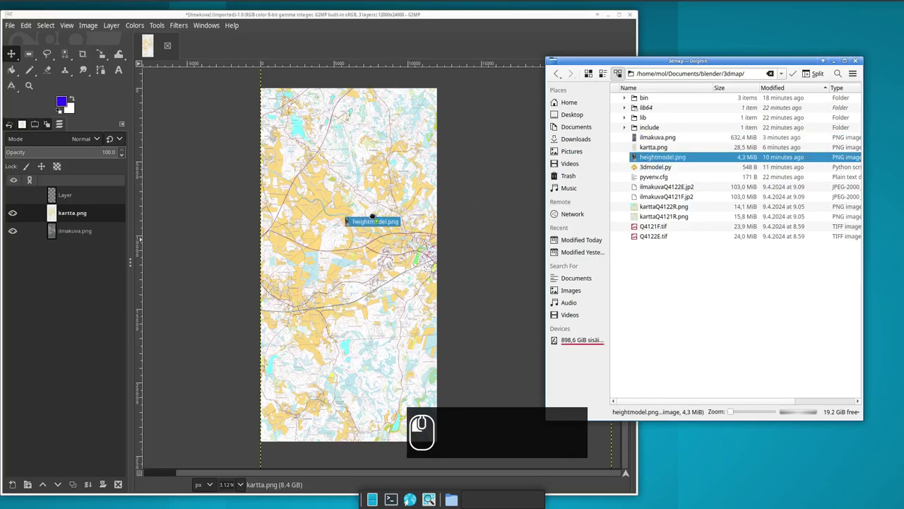
scroll("up", 3)
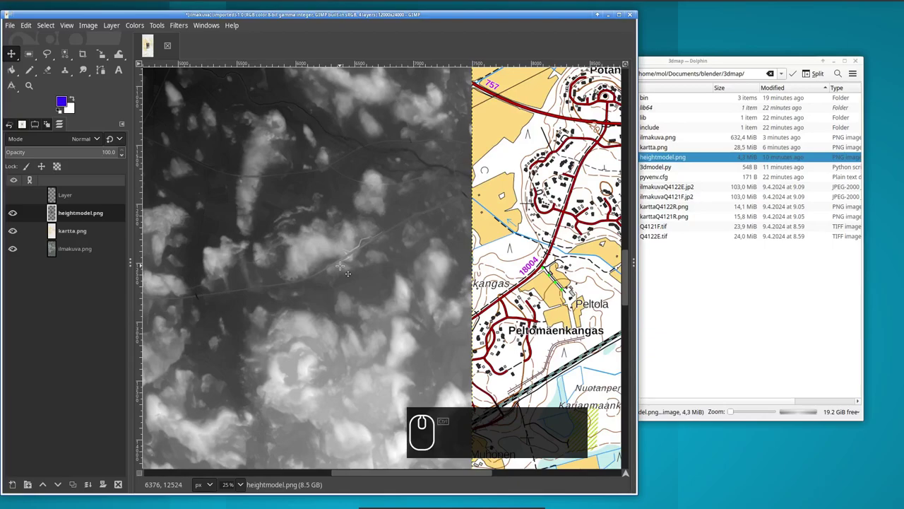
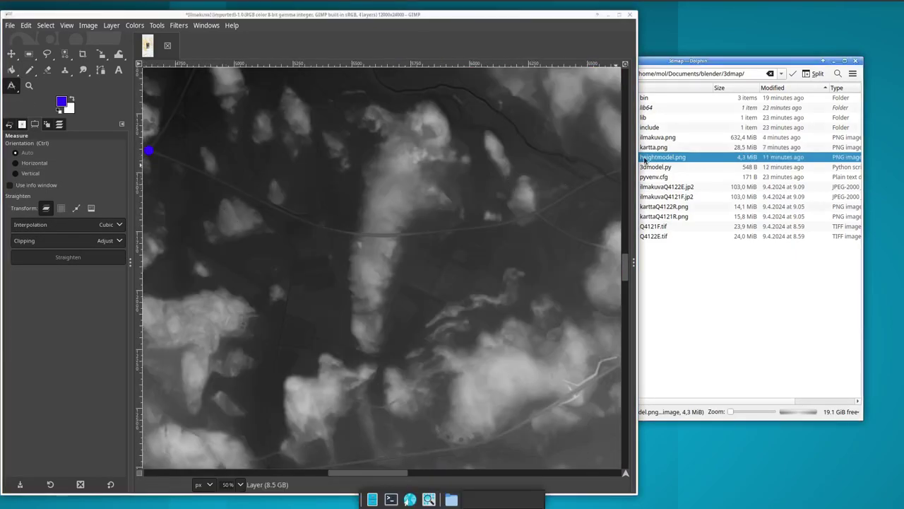
Step: Maximize the GIMP image window to see more of the height model canvas
left_click(644, 159)
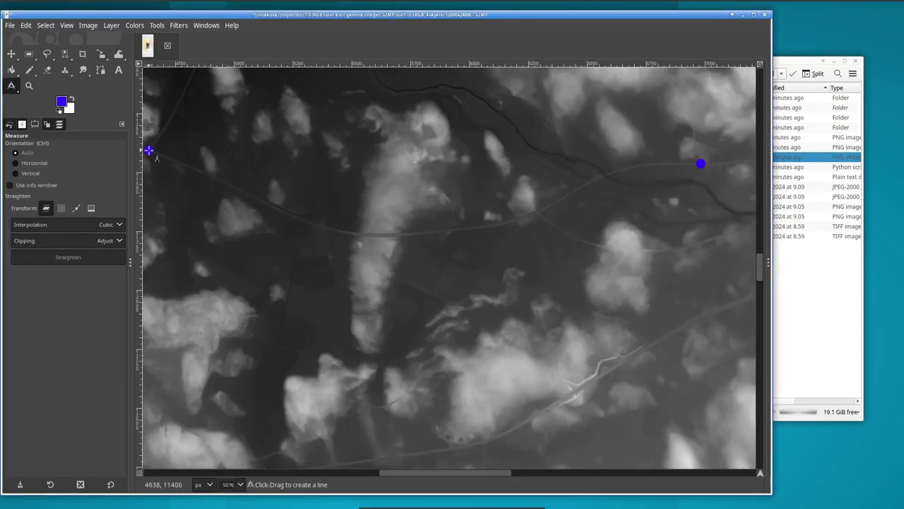
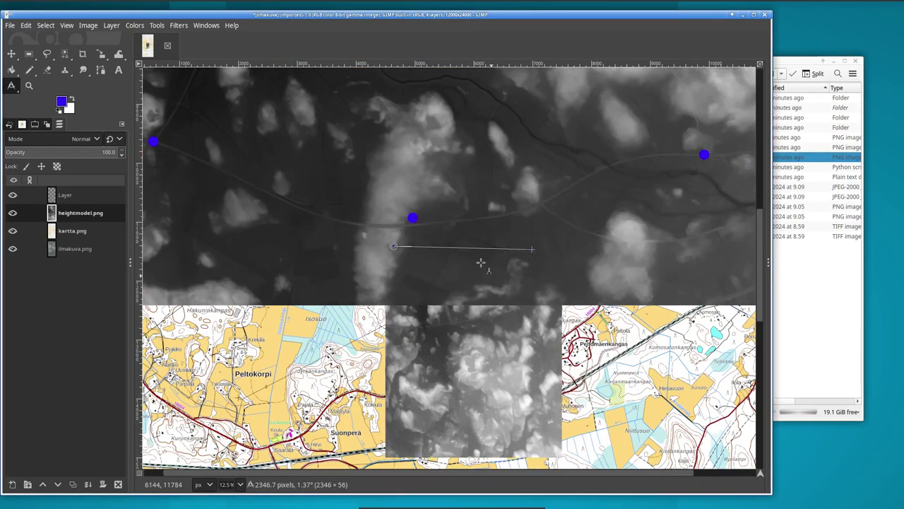
scroll("down", 3)
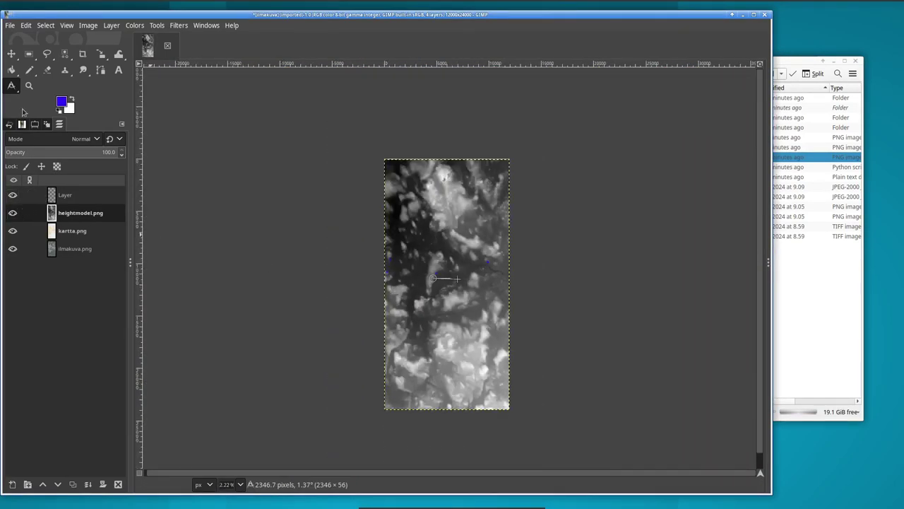
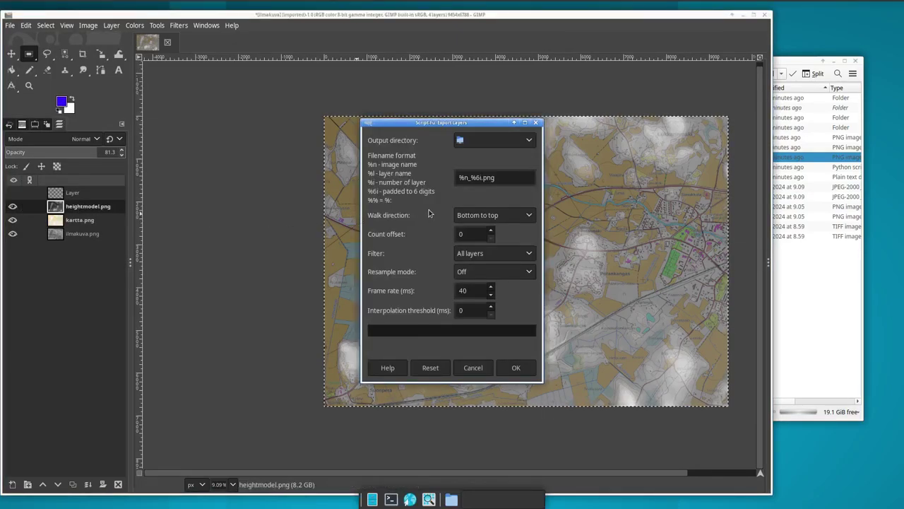
Step: Set the Export Layers output directory to 3dmap and the filter to Visible layers
left_click(486, 145)
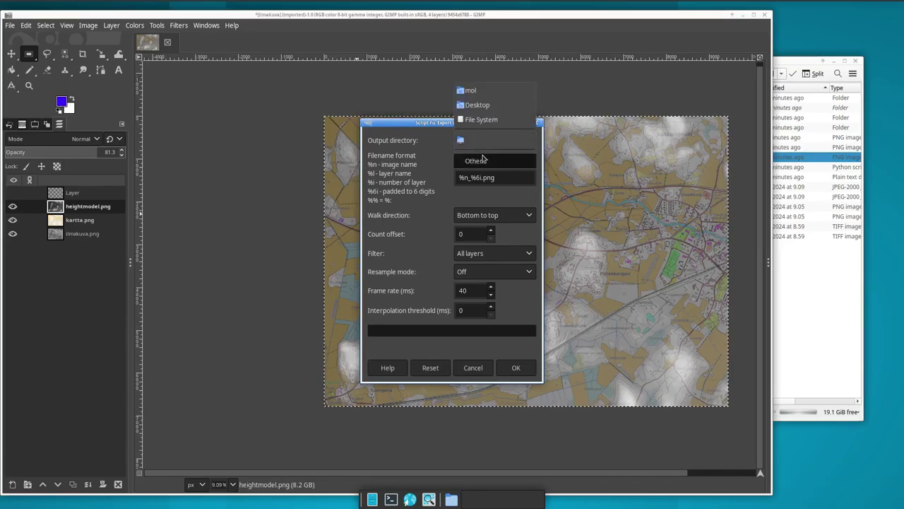
left_click(628, 433)
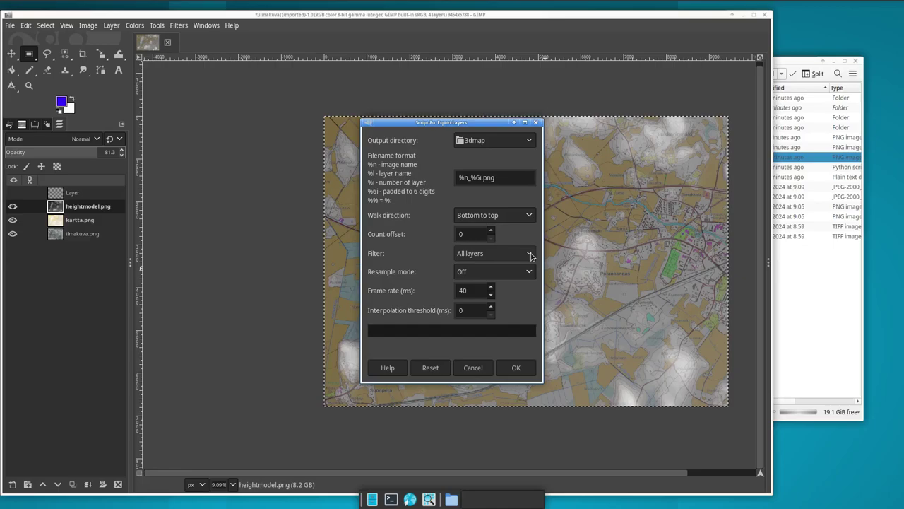
left_click(534, 257)
left_click_drag(534, 256, 522, 270)
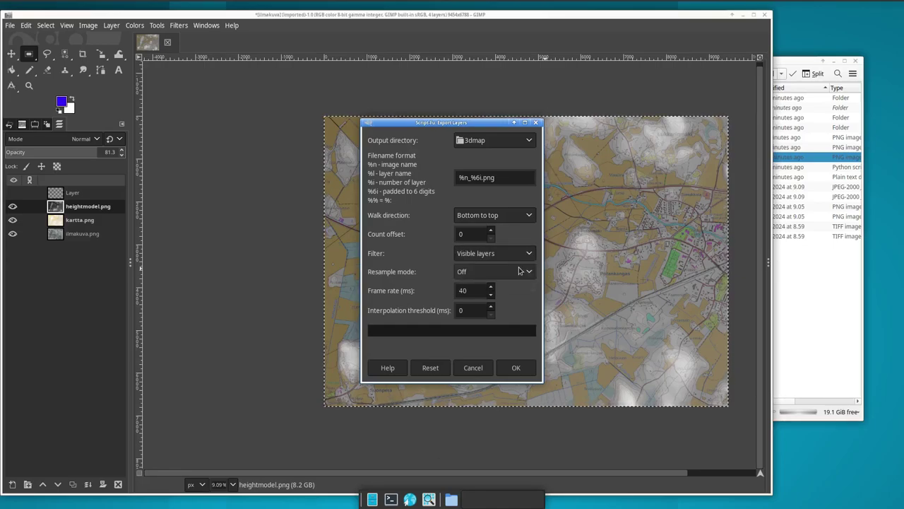